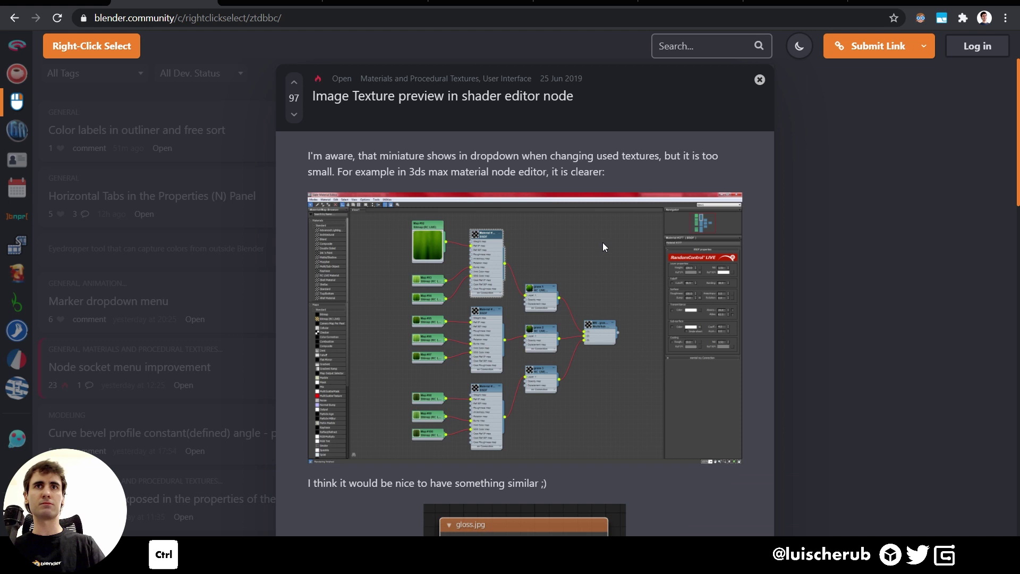
# - Scroll the Right-Click Select page to reach the visual nodes preview thumbnail suggestion
pyautogui.middleClick(602, 282)
pyautogui.moveTo(714, 280); pyautogui.dragTo(500, 354)
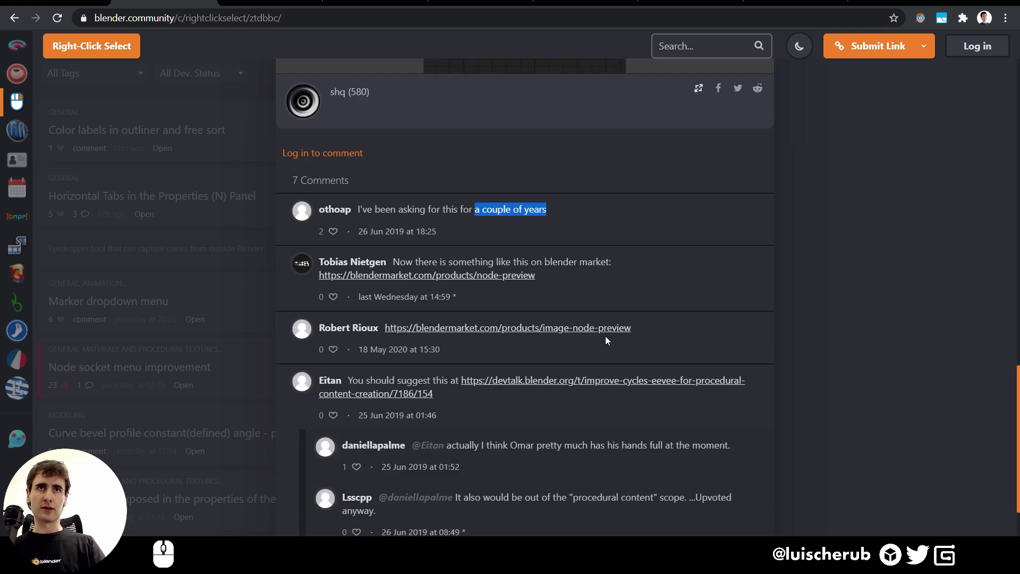
pyautogui.middleClick(610, 337)
pyautogui.middleClick(605, 352)
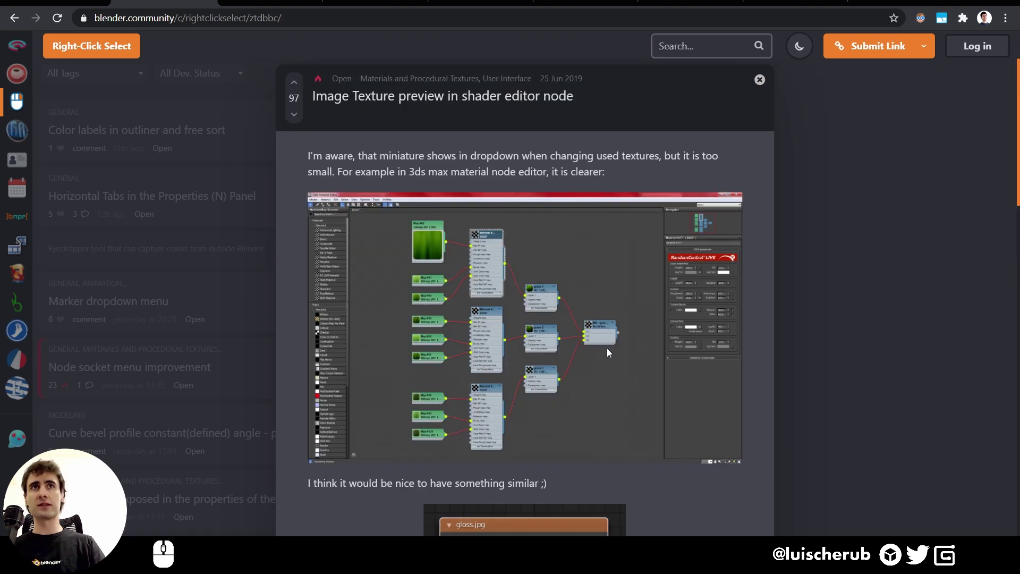
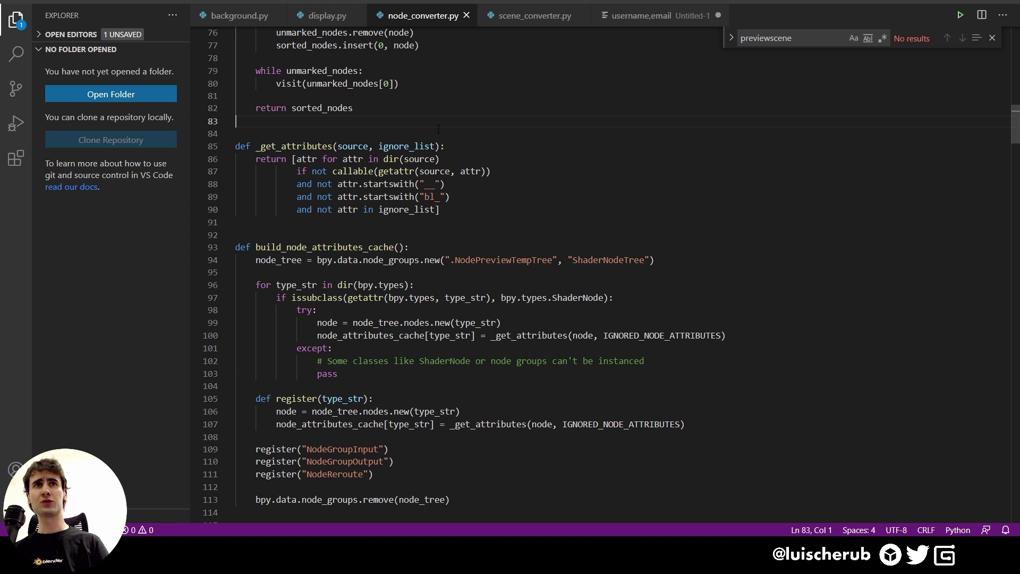
# - Scroll through node_converter.py past the node sorting code and attribute helpers
pyautogui.scroll(-3)
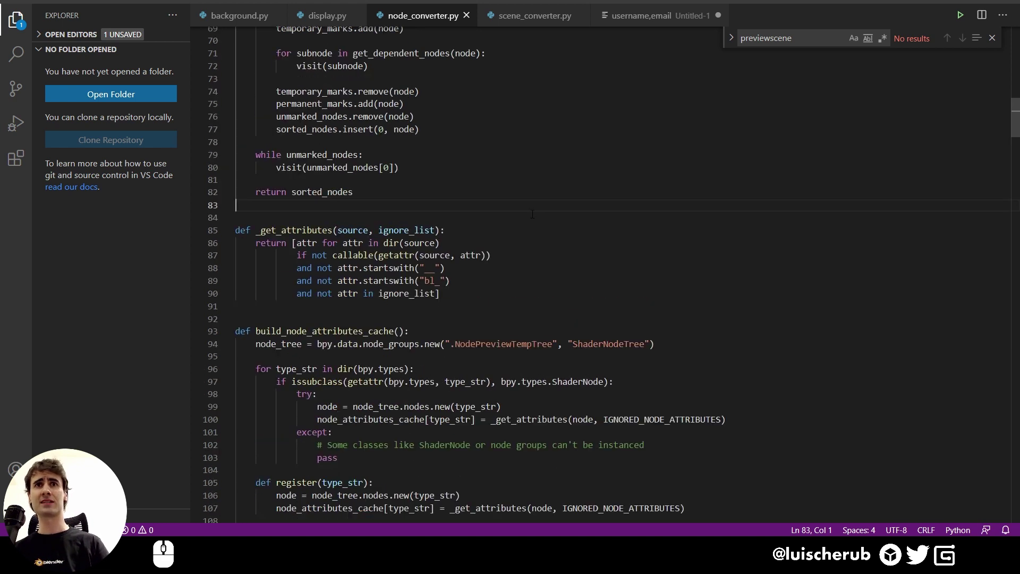
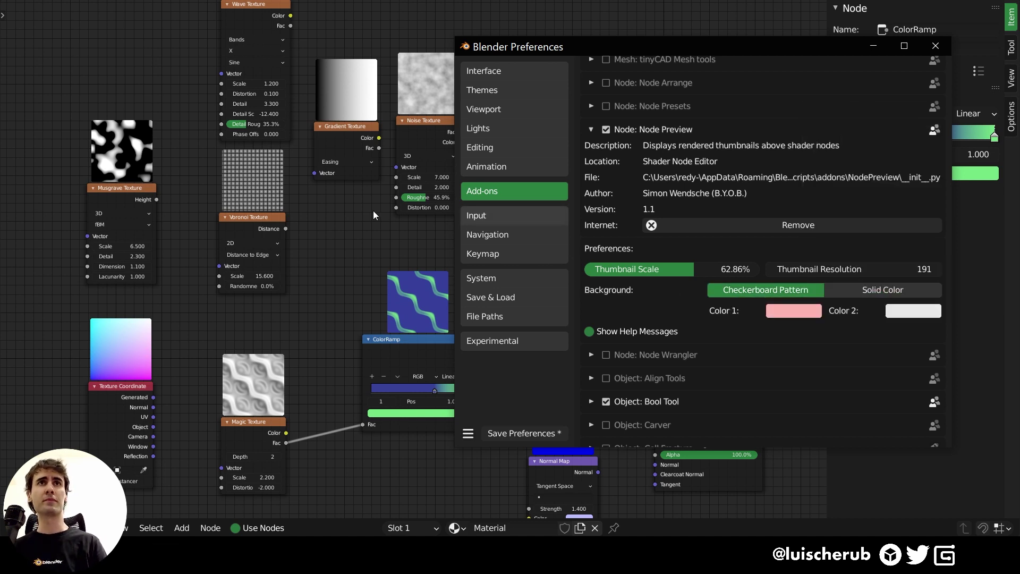
# - Pan the shader editor view to frame the Magic Texture and ColorRamp nodes
pyautogui.middleClick(876, 46)
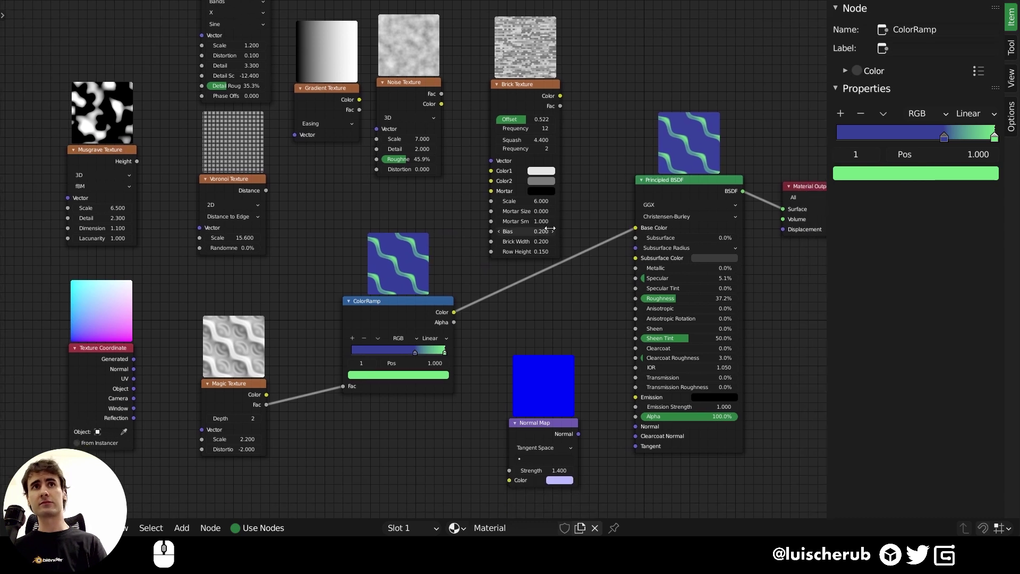
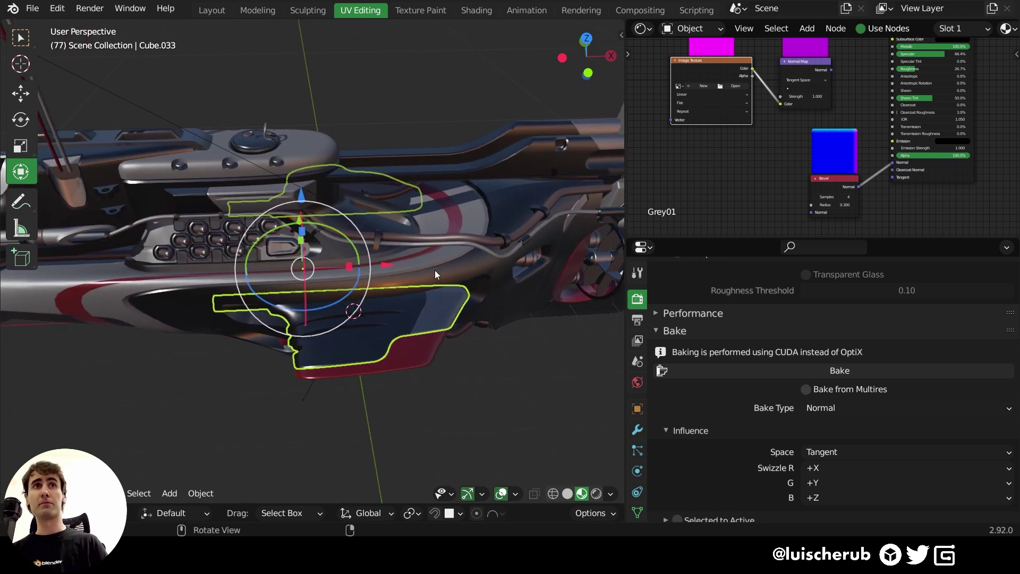
# - Bake the Normal map into new image Untitled.002 and frame the Image Texture and Normal Map nodes
pyautogui.moveTo(442, 274); pyautogui.dragTo(438, 299)
pyautogui.click(826, 183)
pyautogui.moveTo(412, 297); pyautogui.dragTo(427, 293)
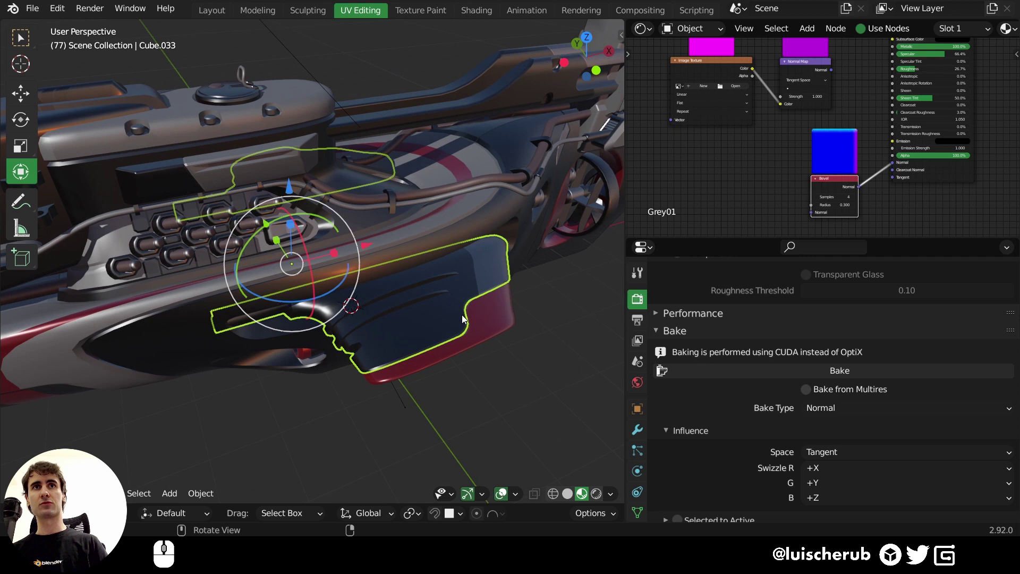
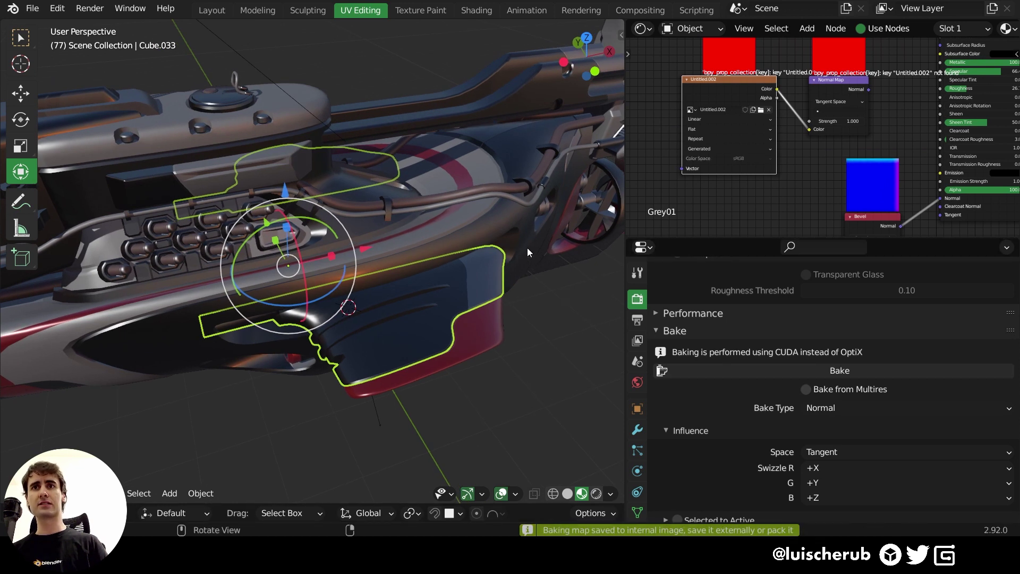
pyautogui.moveTo(765, 90); pyautogui.dragTo(745, 118)
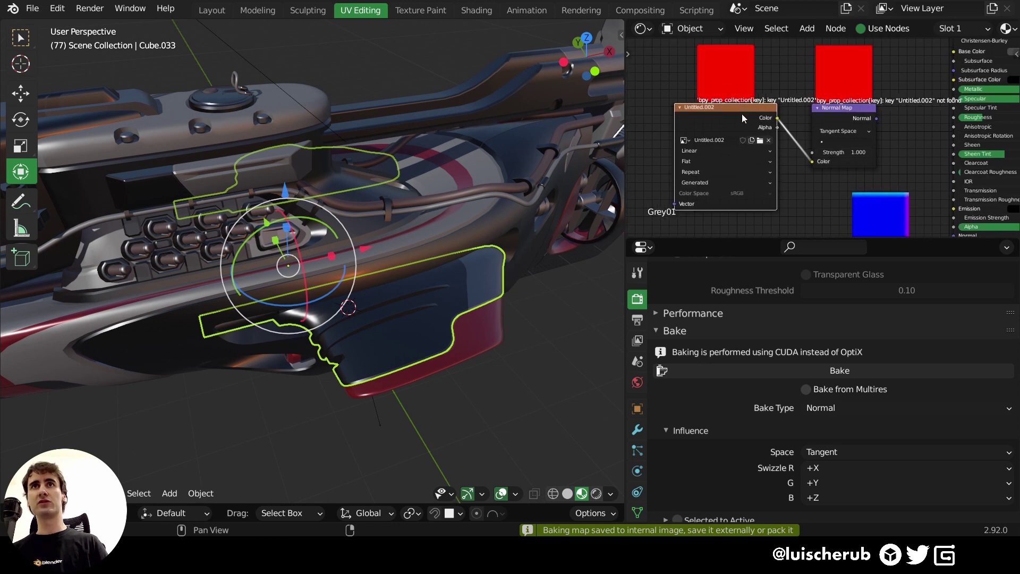
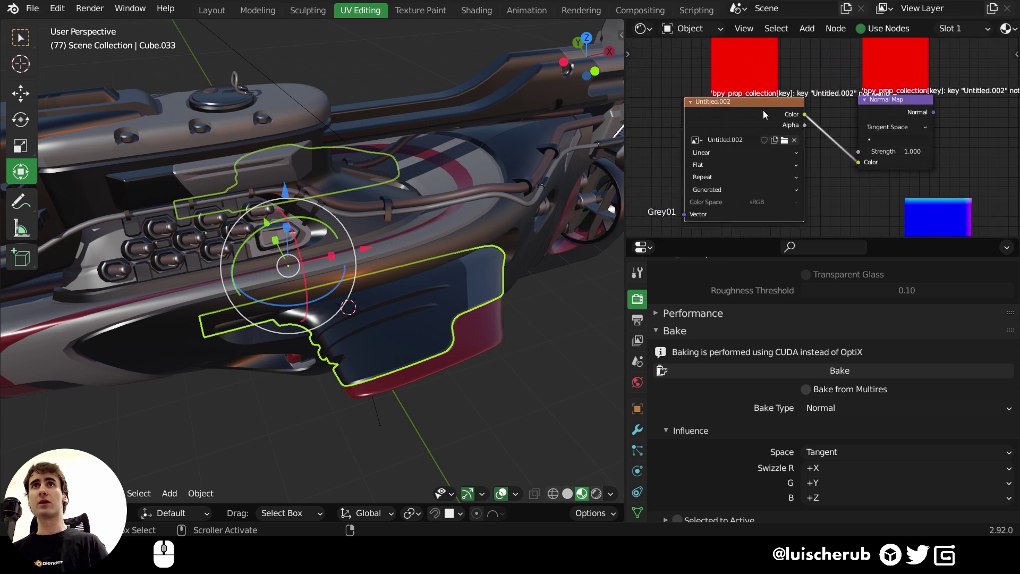
pyautogui.middleClick(766, 115)
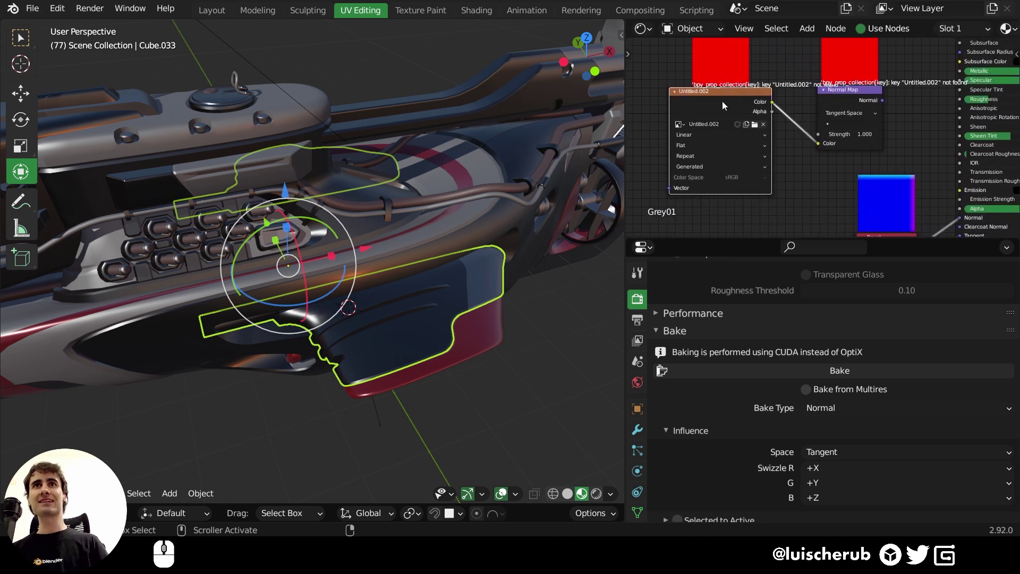